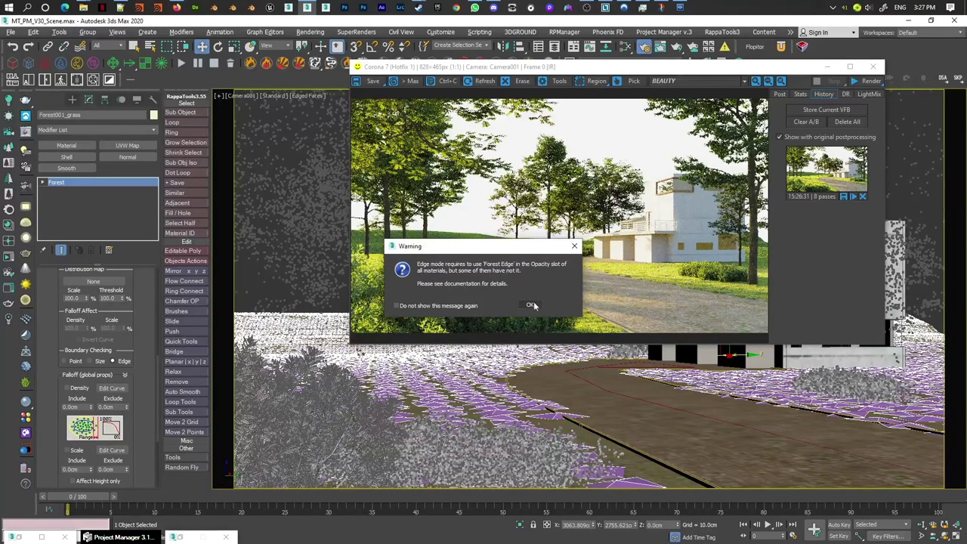
# Acknowledge the Forest Pack edge-mode opacity warning on the grass scatter object.
pyautogui.rightClick(139, 324)
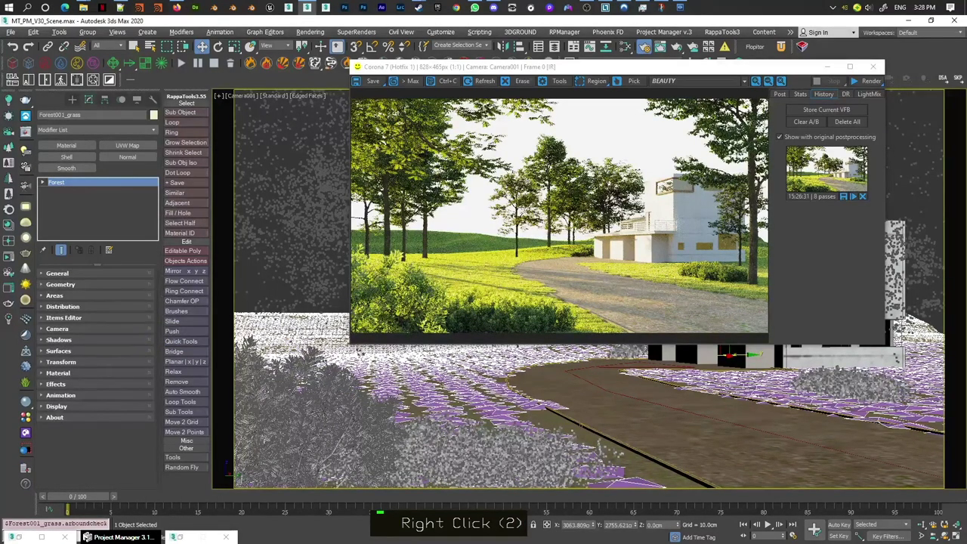
# Run Optimize Materials with Apply Forest Edge on the grass materials and restart the Corona interactive render.
pyautogui.doubleClick(352, 169)
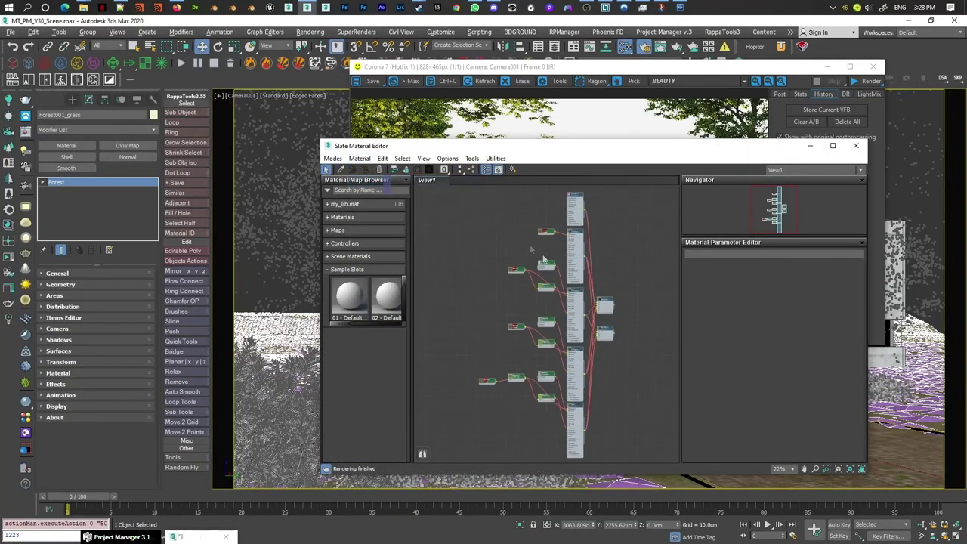
pyautogui.middleClick(579, 287)
pyautogui.write('l,')
pyautogui.scroll(3)
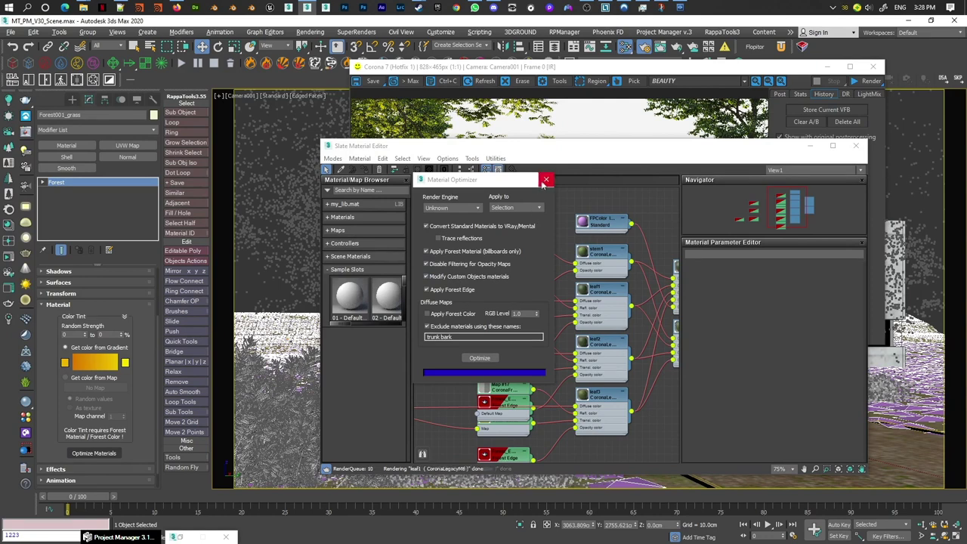
pyautogui.scroll(-3)
# Zoom and pan the Corona VFB to inspect grass detail near the path and house, then return to 1:1.
pyautogui.middleClick(544, 282)
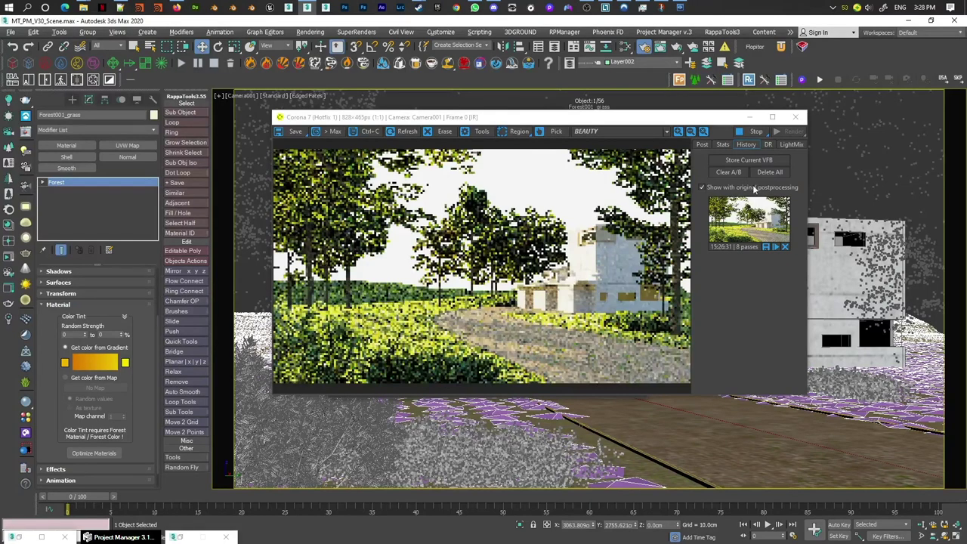
pyautogui.scroll(3)
pyautogui.scroll(-3)
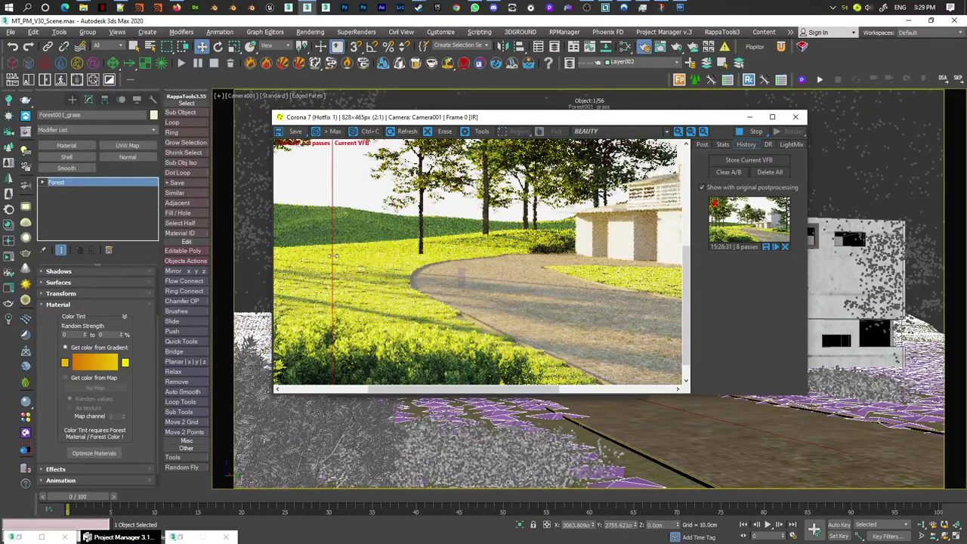
pyautogui.scroll(-3)
pyautogui.scroll(3)
pyautogui.scroll(-3)
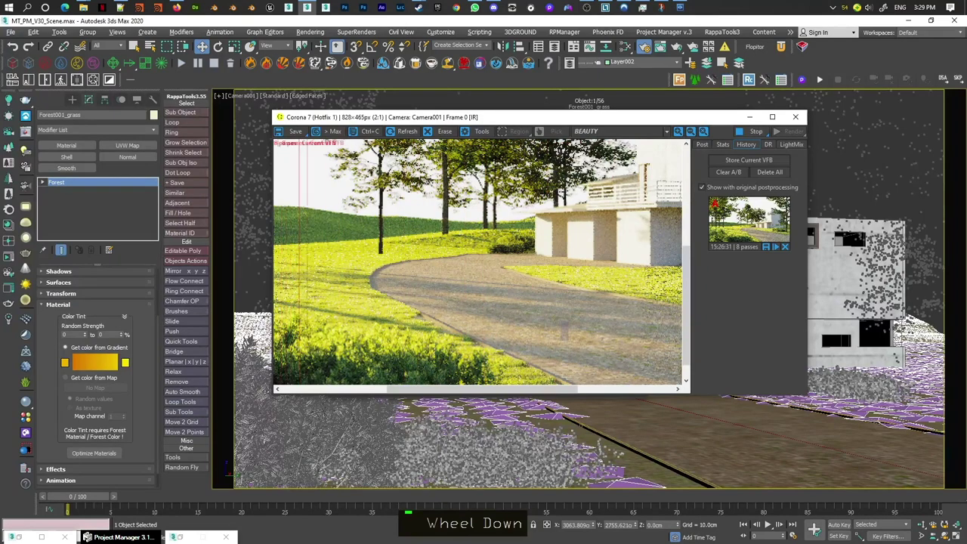
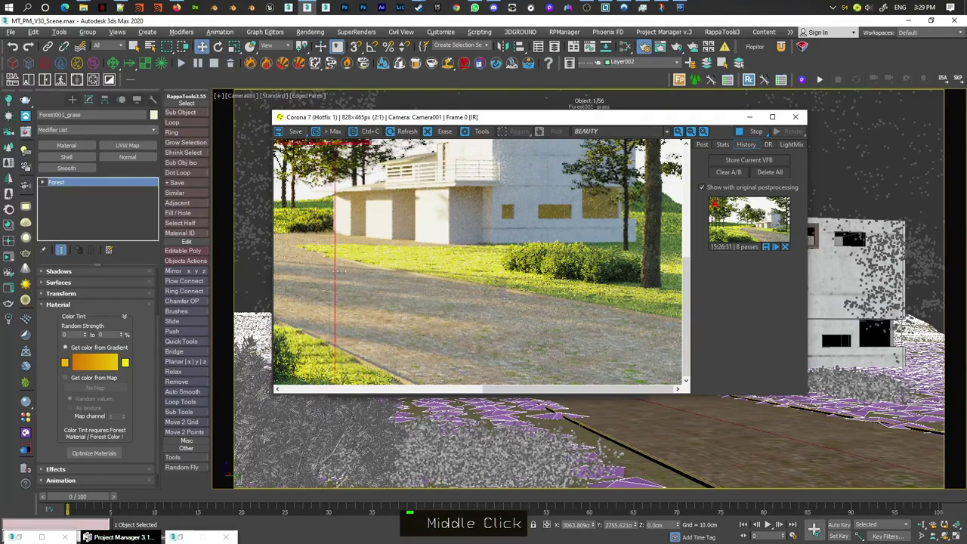
pyautogui.scroll(-3)
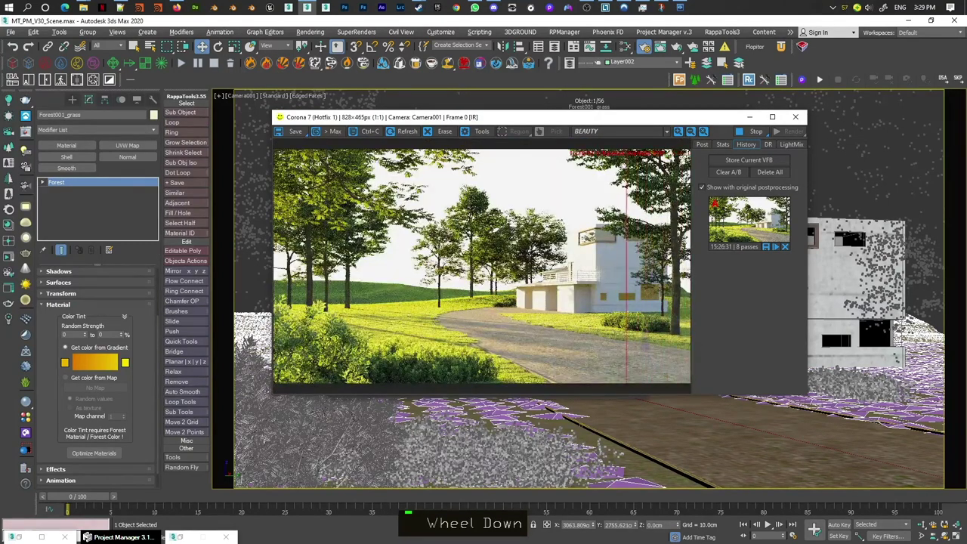